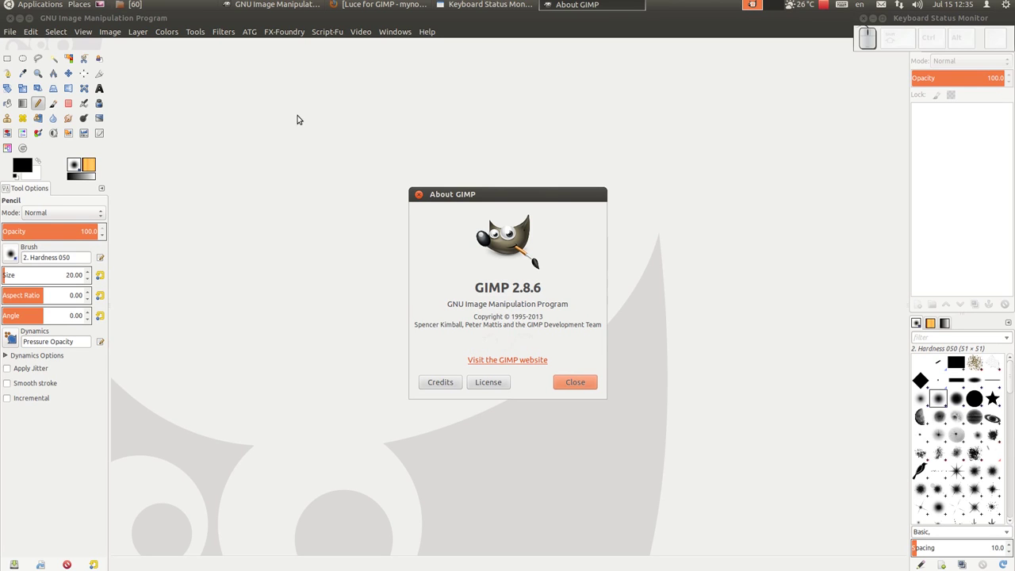
# Step: Dismiss the About GIMP 2.8.6 dialog, leaving the empty main window
pyautogui.click(302, 116)
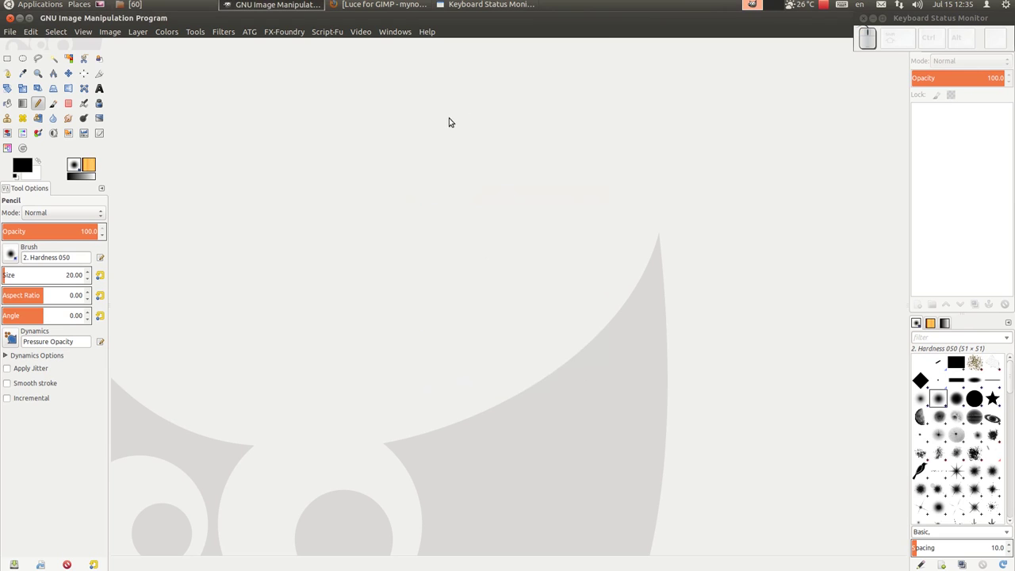
pyautogui.click(388, 6)
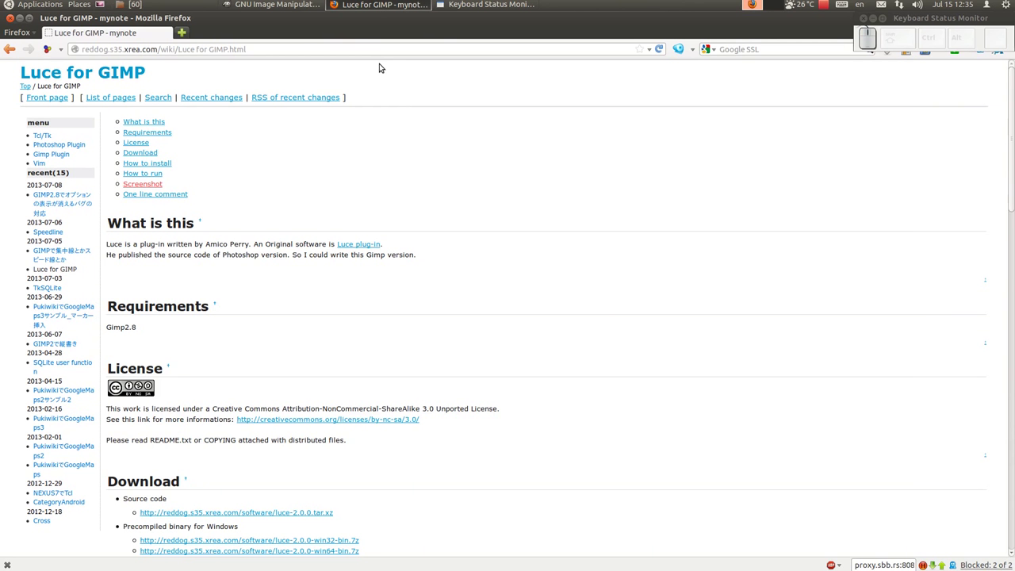
pyautogui.scroll(3)
pyautogui.scroll(-3)
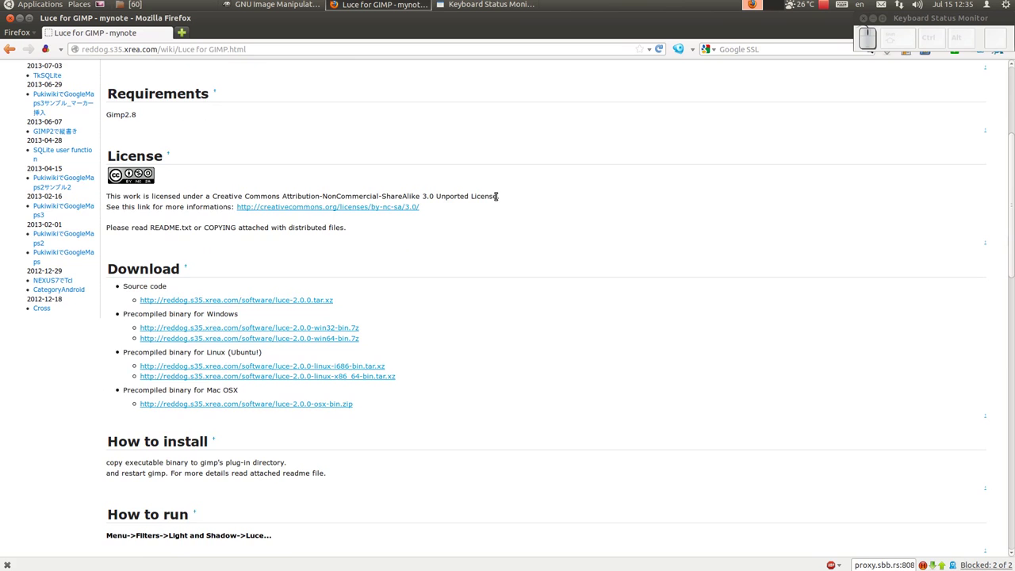
pyautogui.scroll(3)
pyautogui.scroll(-3)
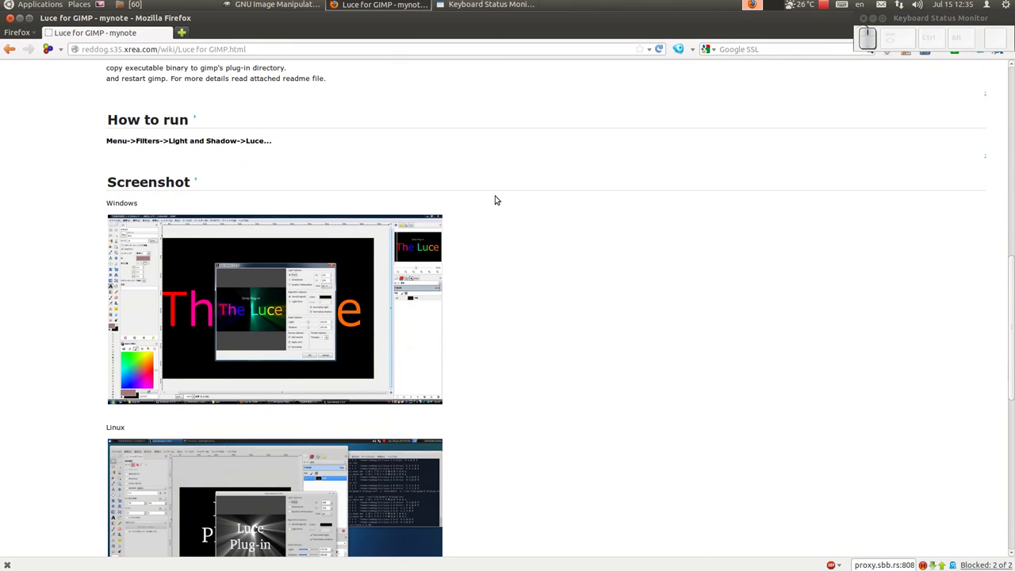
pyautogui.scroll(-3)
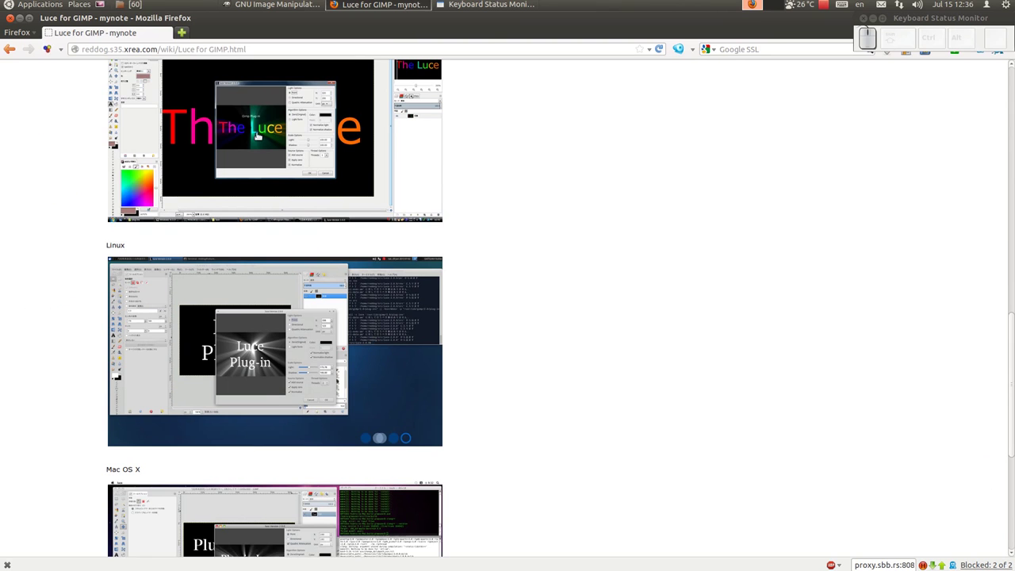
pyautogui.scroll(-3)
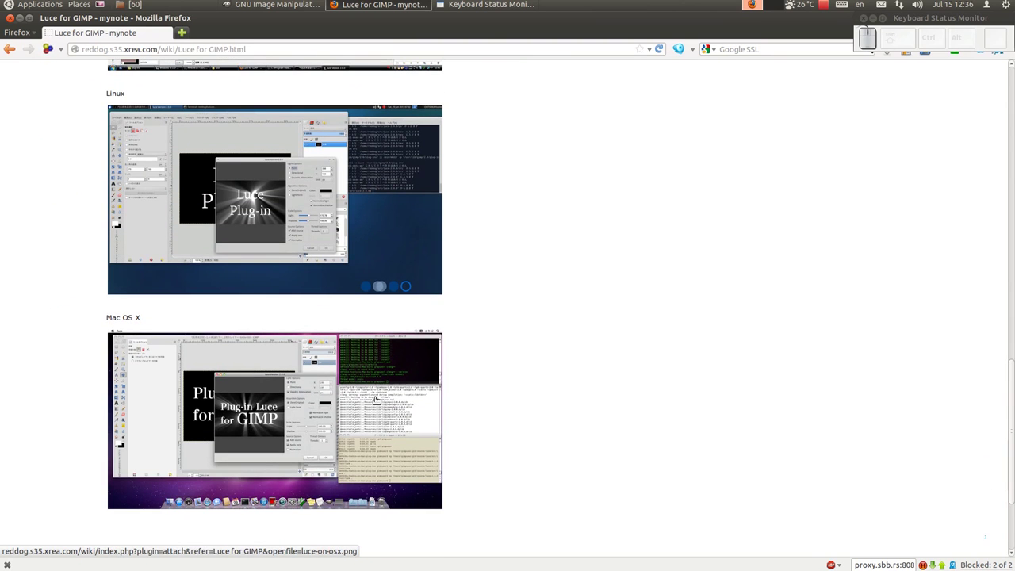
pyautogui.scroll(3)
pyautogui.scroll(3)
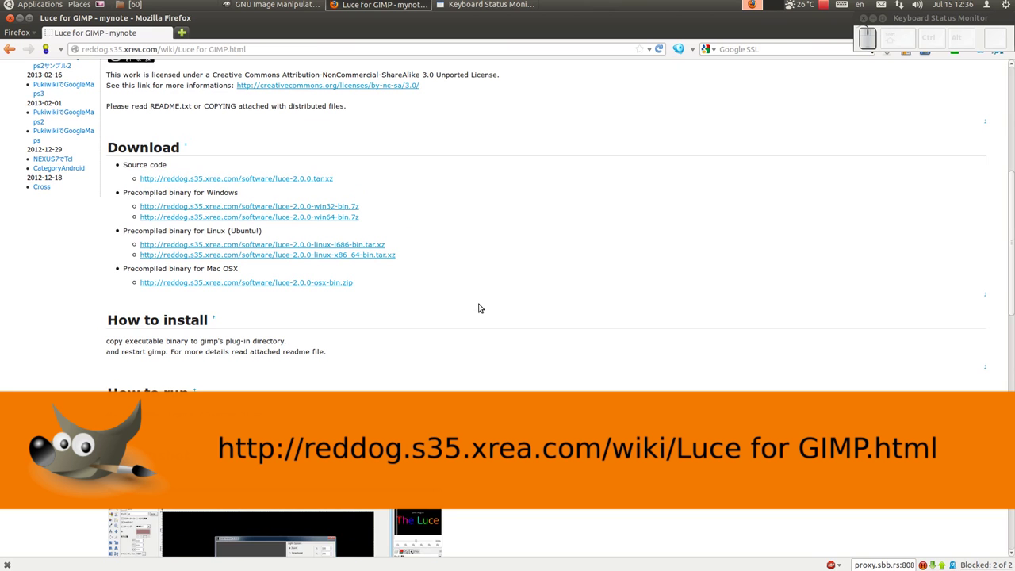
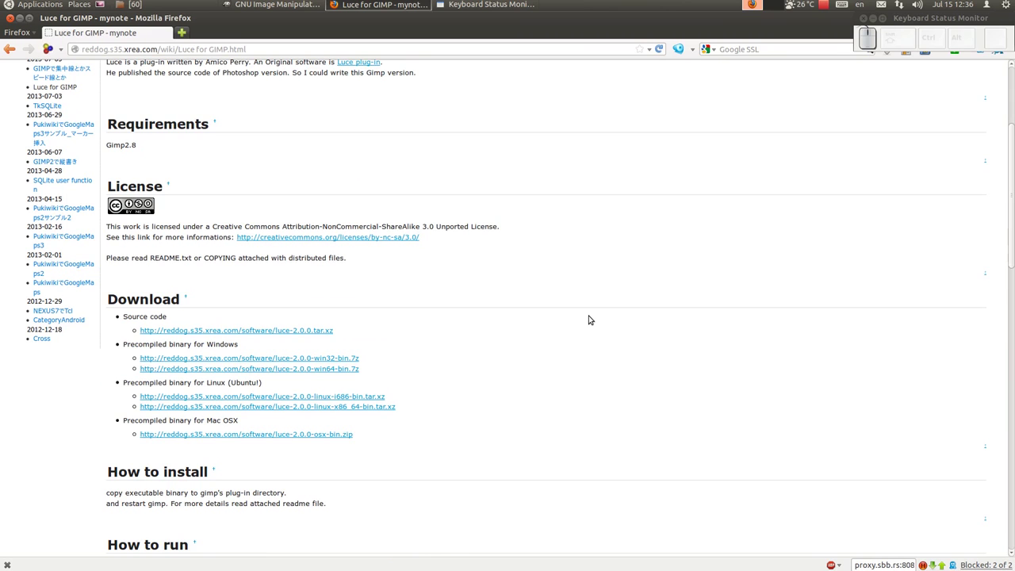
pyautogui.scroll(-3)
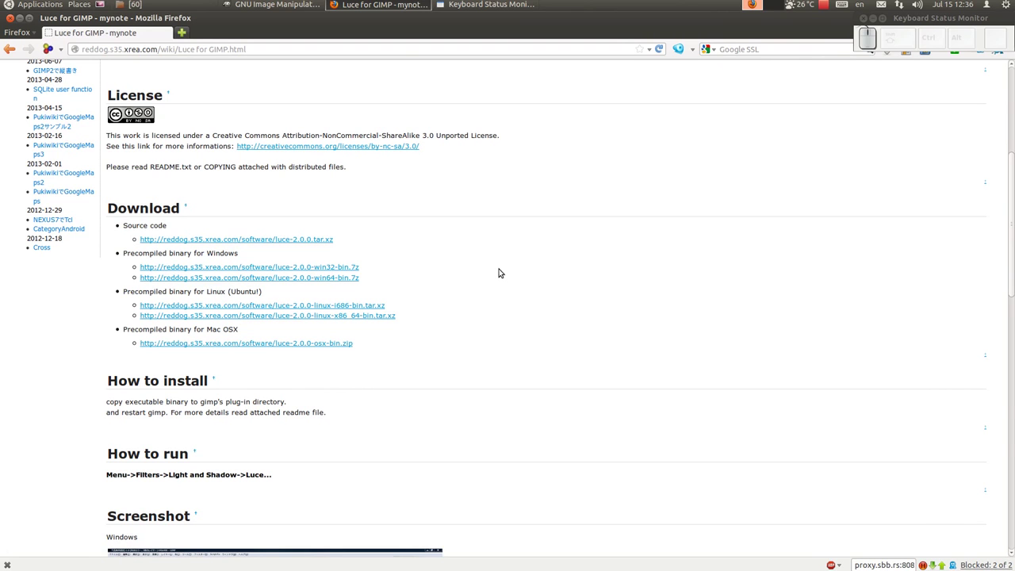
# Step: Create a new 1024x768 image and fill its background entirely with black
pyautogui.click(17, 32)
pyautogui.moveTo(10, 41); pyautogui.dragTo(153, 87)
pyautogui.click(182, 48)
pyautogui.click(133, 73)
pyautogui.click(165, 156)
pyautogui.moveTo(28, 166); pyautogui.dragTo(428, 257)
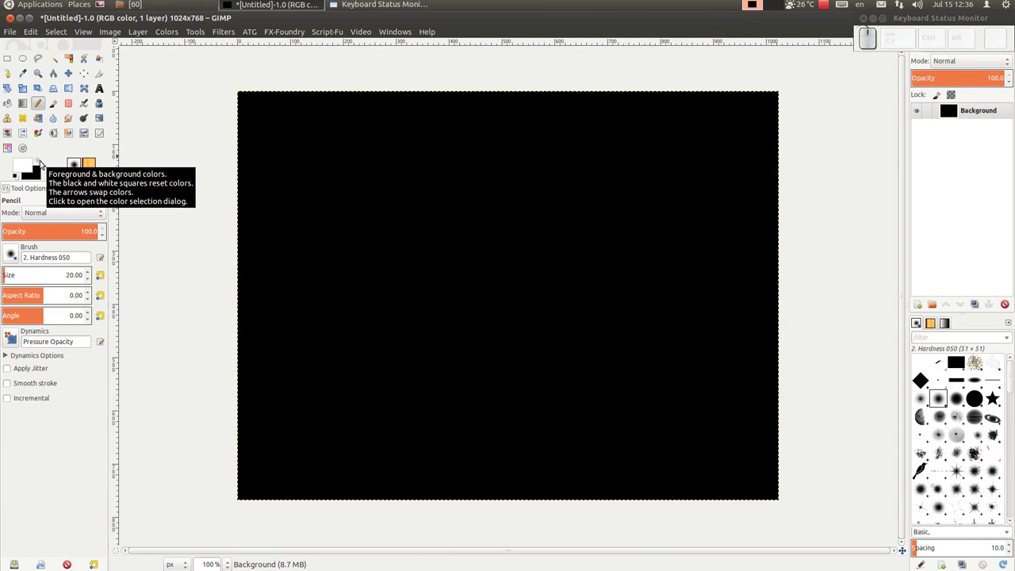
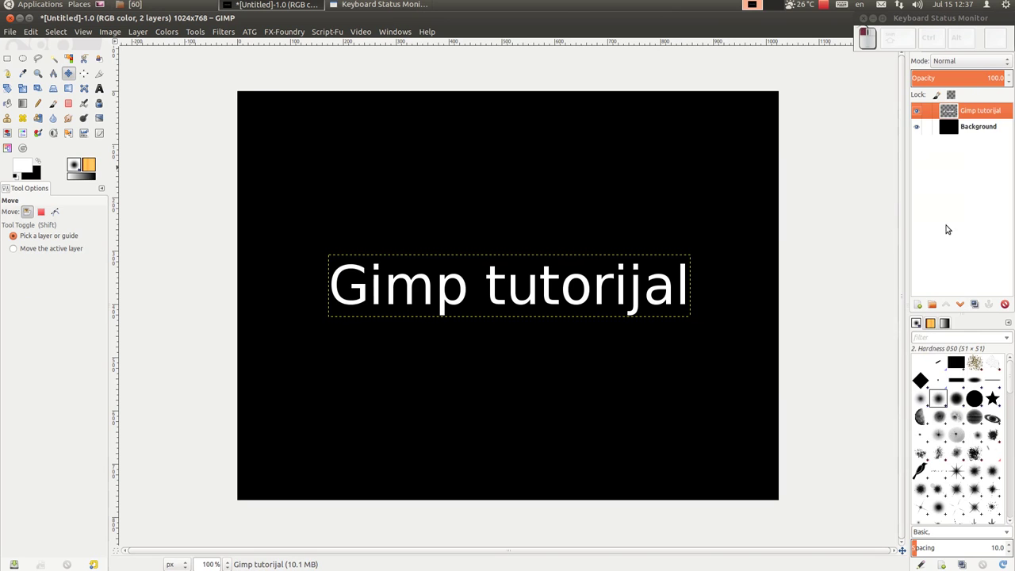
# Step: Merge the 'Gimp tutorijal' text layer down into the background and start the Luce filter
pyautogui.rightClick(987, 110)
pyautogui.click(957, 194)
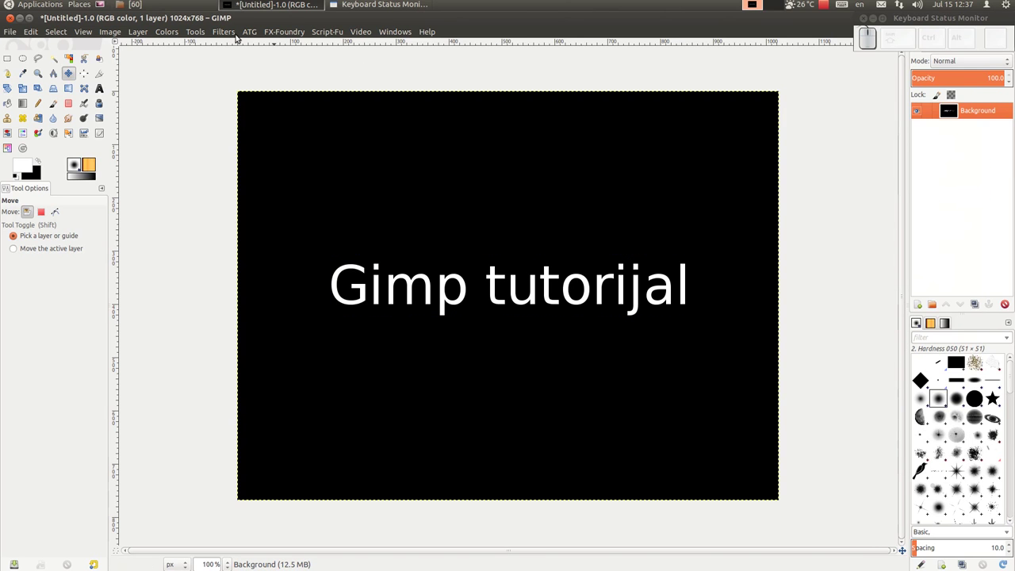
pyautogui.moveTo(230, 31); pyautogui.dragTo(230, 31)
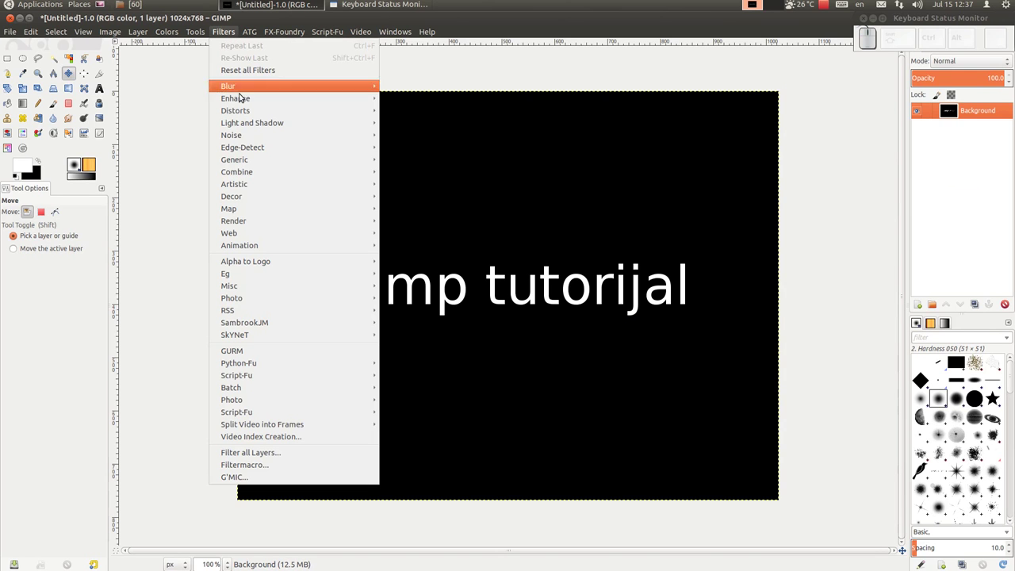
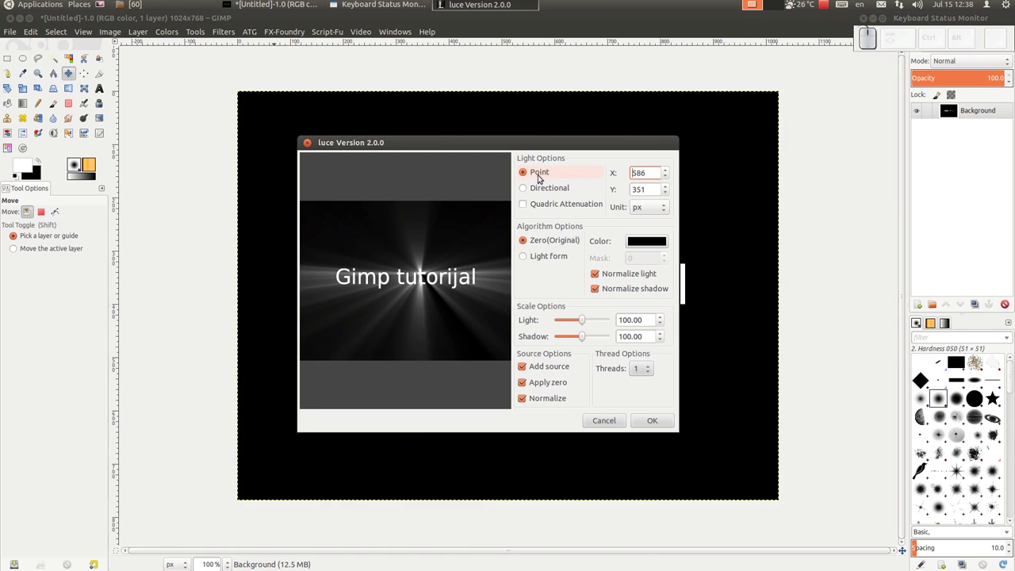
pyautogui.click(527, 187)
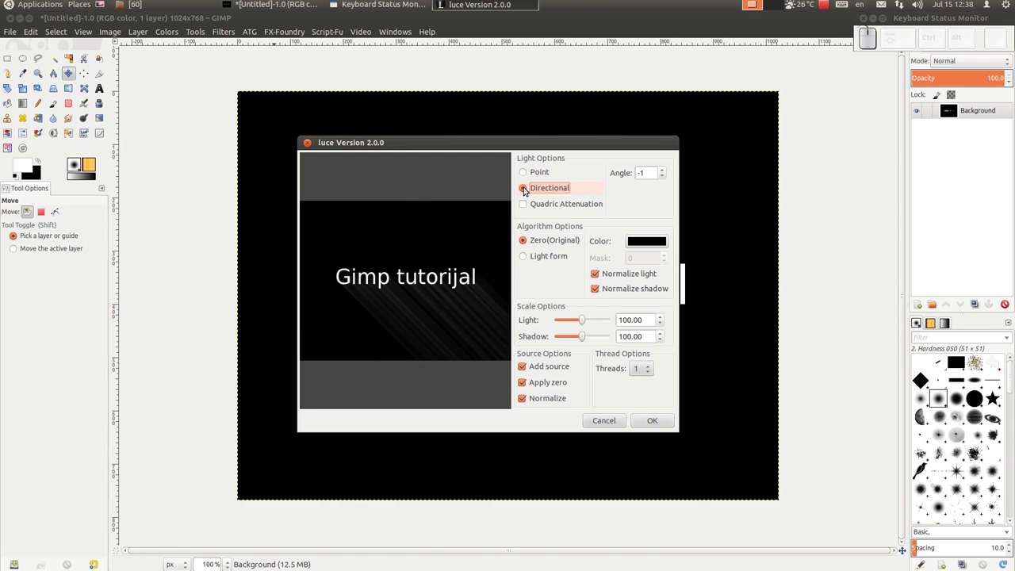
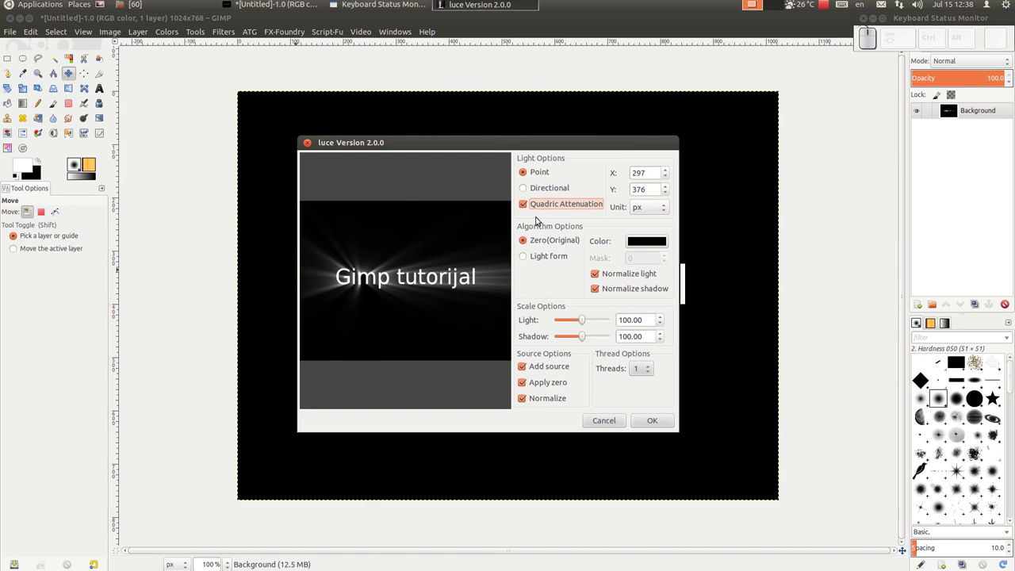
pyautogui.click(527, 204)
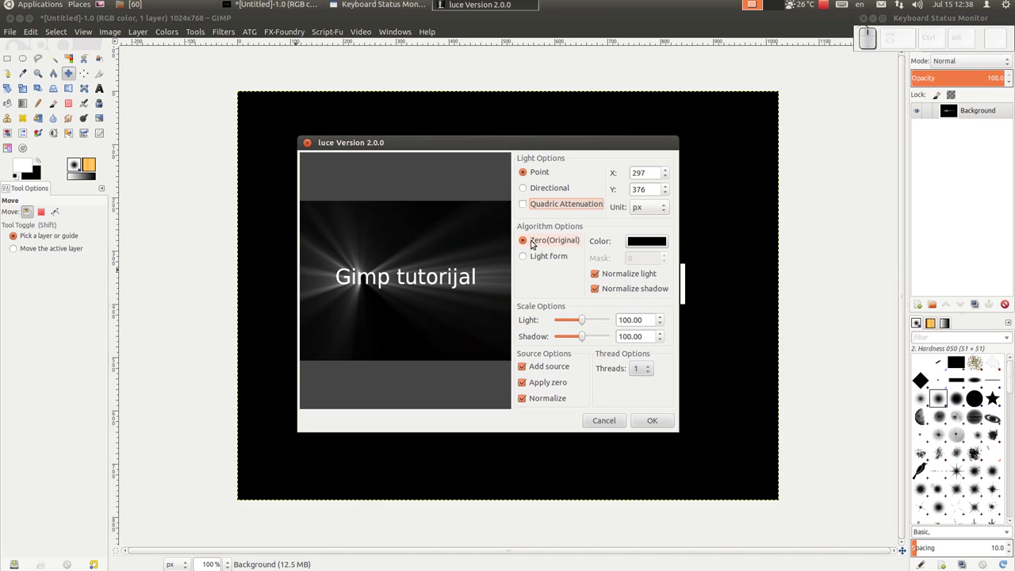
pyautogui.click(524, 261)
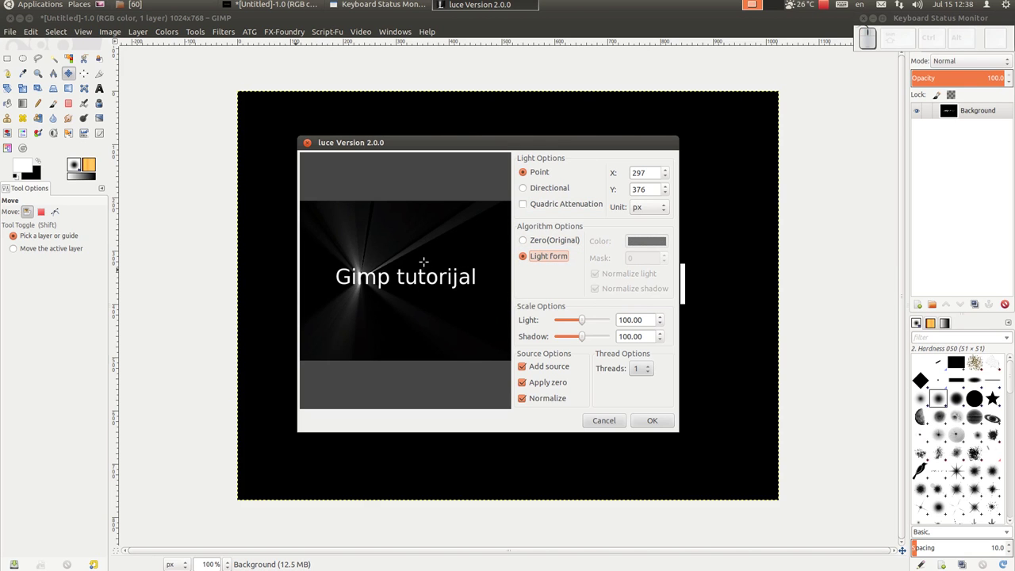
pyautogui.click(432, 254)
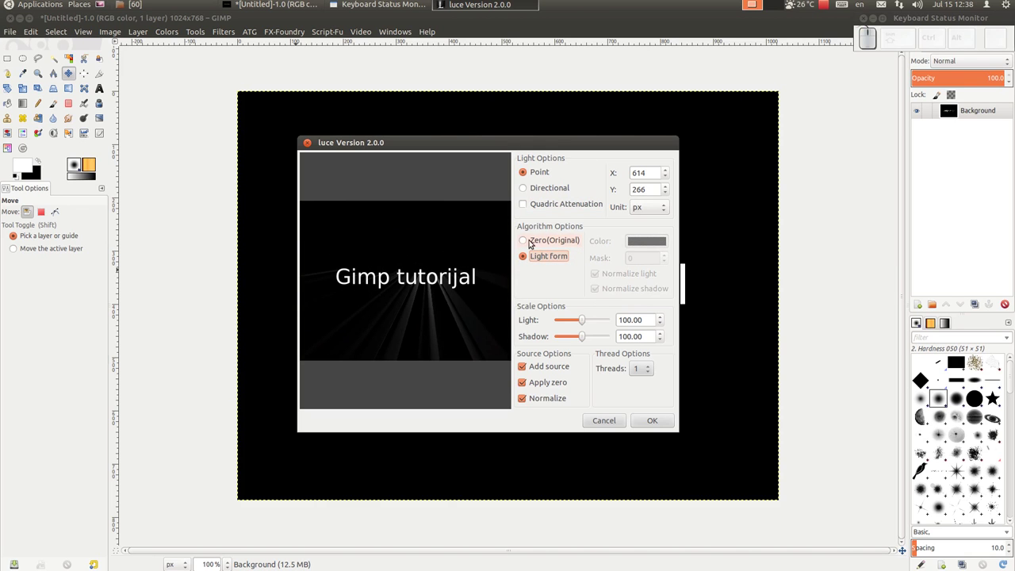
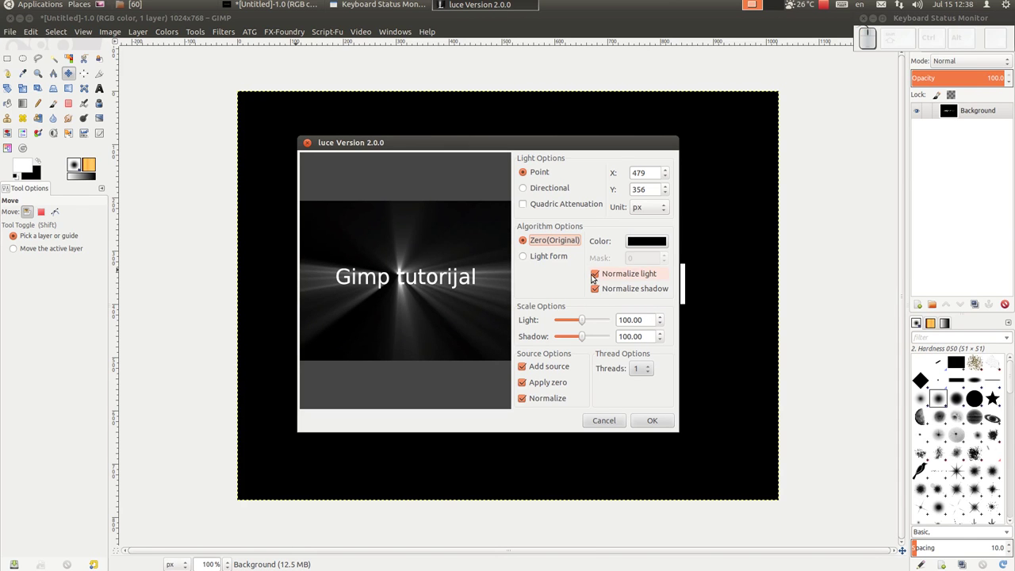
pyautogui.click(597, 274)
pyautogui.click(598, 277)
pyautogui.click(597, 286)
pyautogui.click(597, 275)
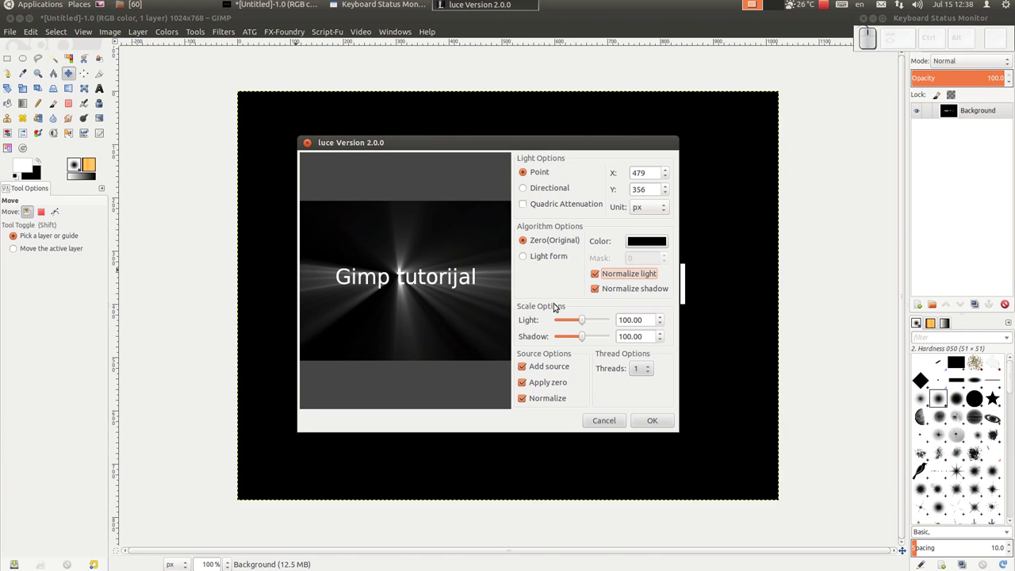
pyautogui.moveTo(590, 322); pyautogui.dragTo(594, 322)
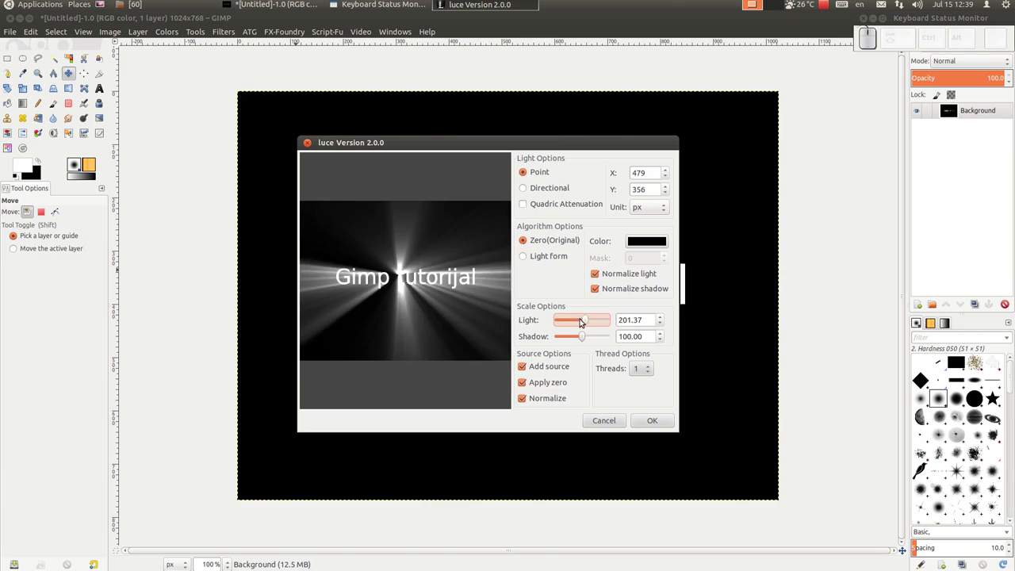
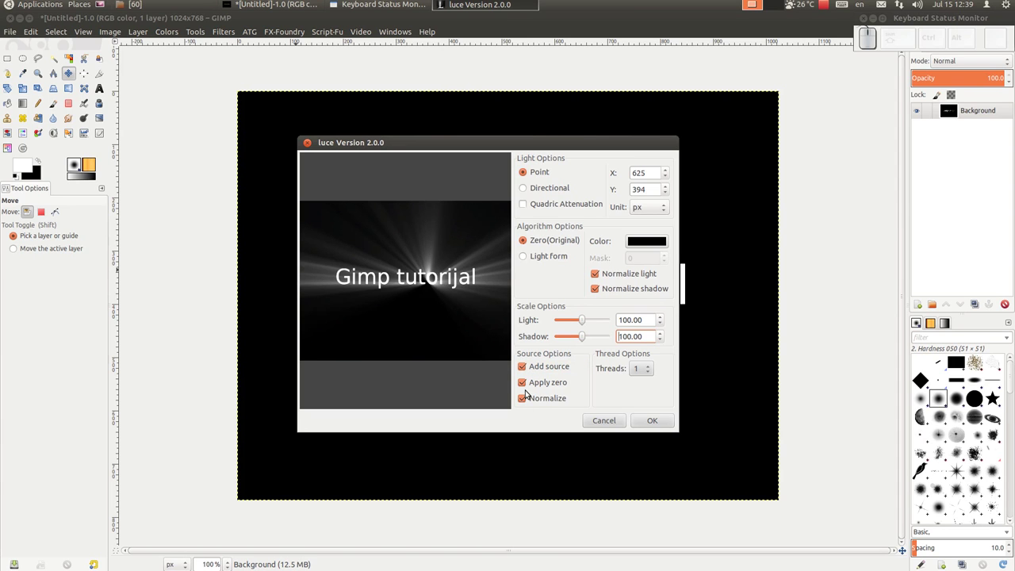
pyautogui.click(523, 369)
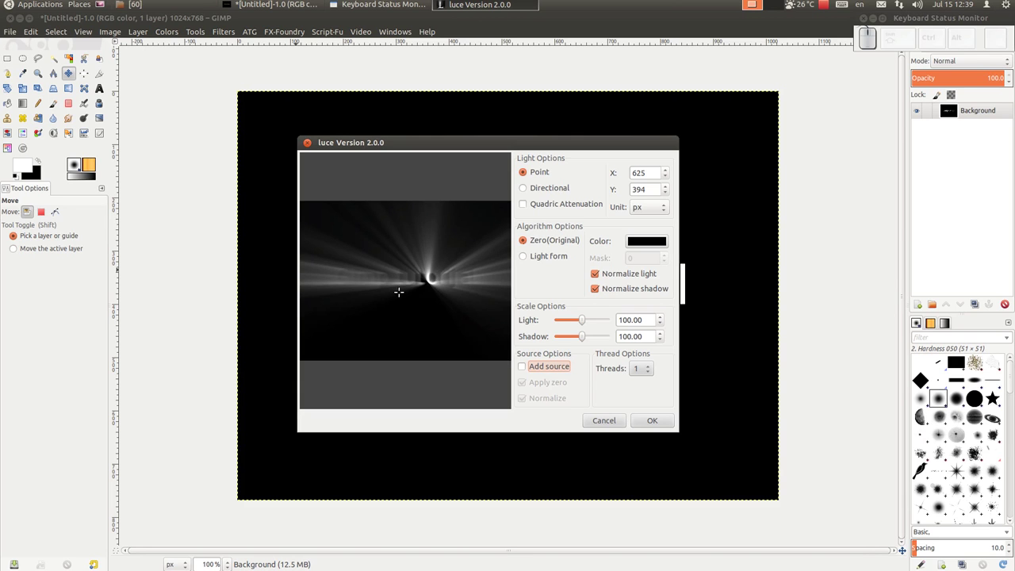
# Step: Keep the source text over the rays, use 4 threads, and apply Luce to the image
pyautogui.click(525, 367)
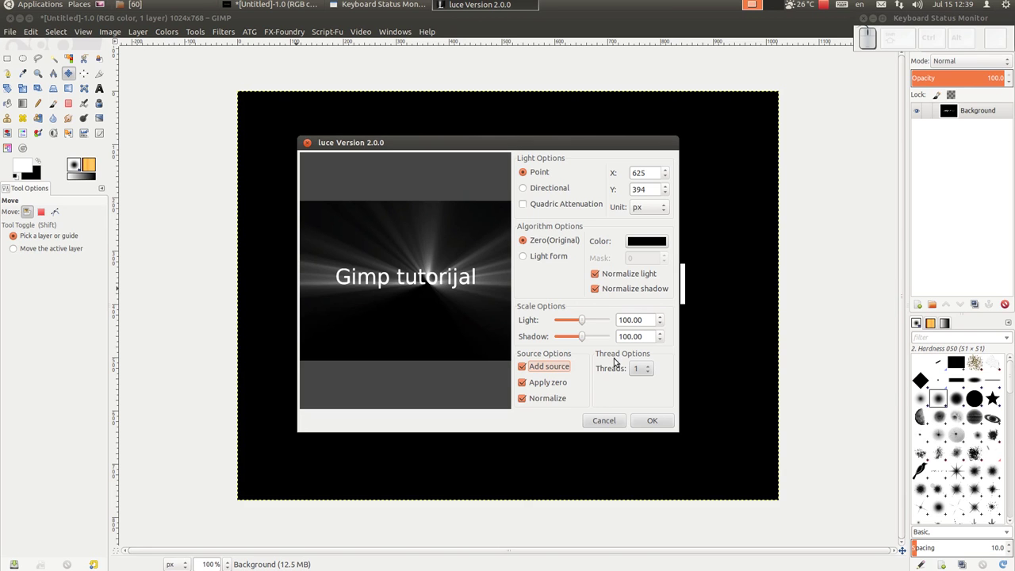
pyautogui.click(647, 366)
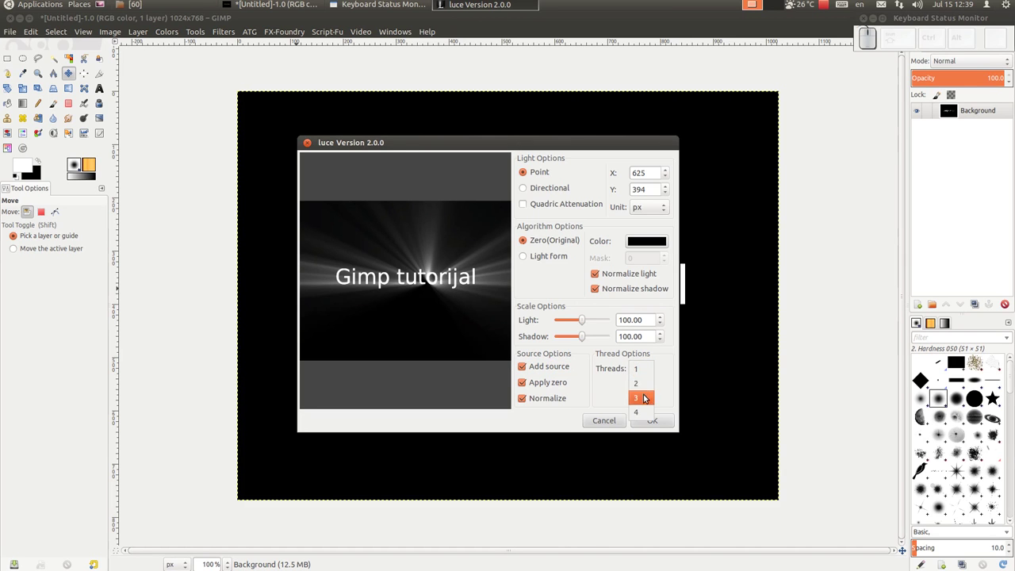
pyautogui.click(647, 385)
pyautogui.click(649, 372)
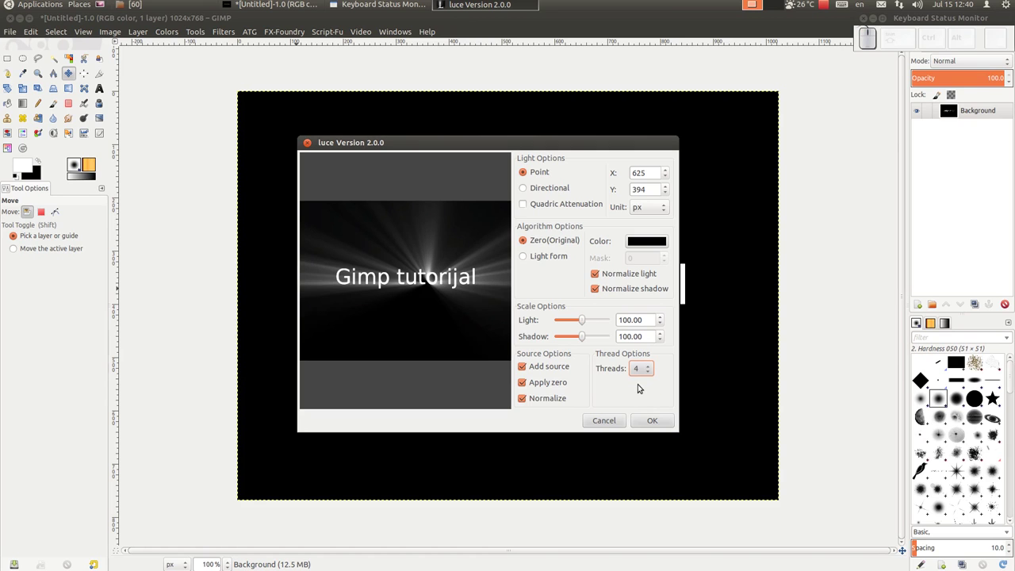
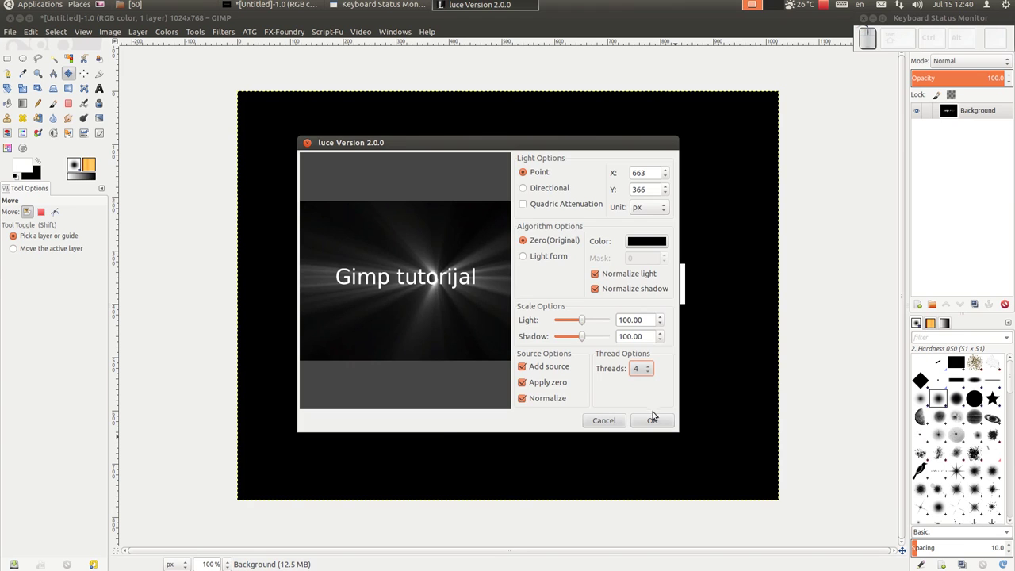
pyautogui.click(653, 421)
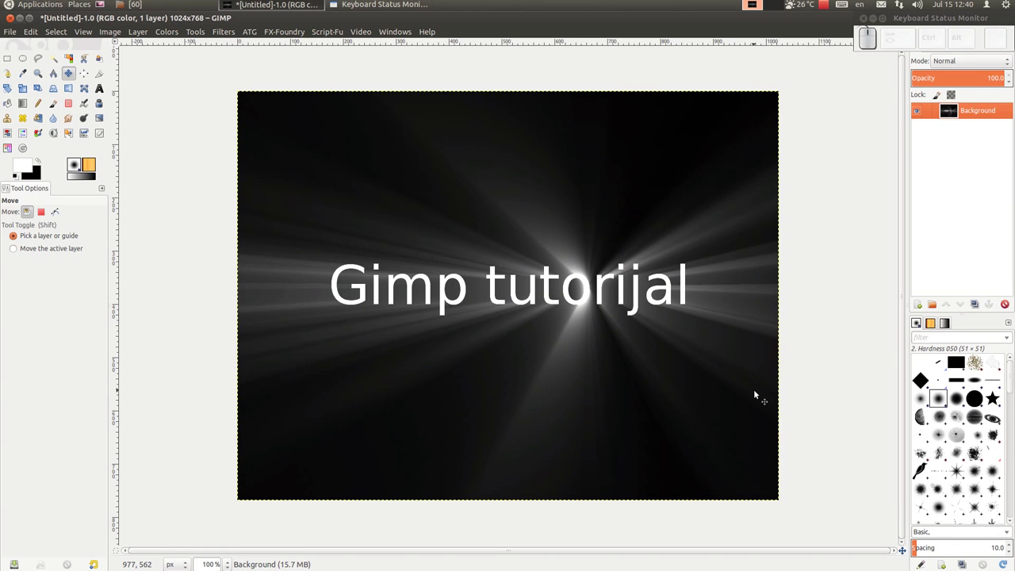